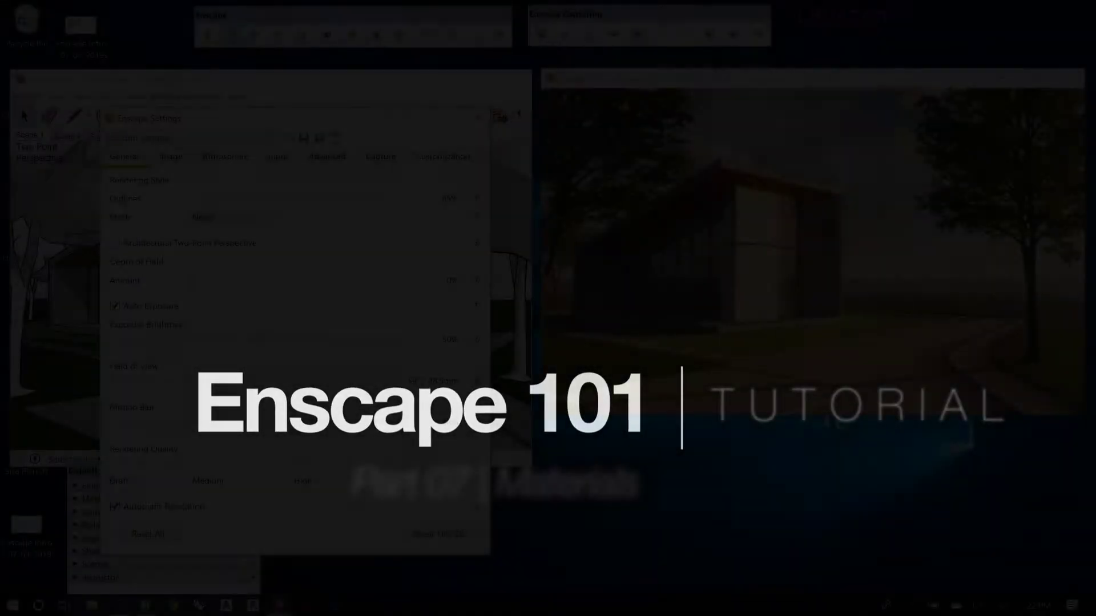
# Step: Select PDM_Wood_01 in the Materials list to load its iroko wood settings
pyautogui.click(342, 197)
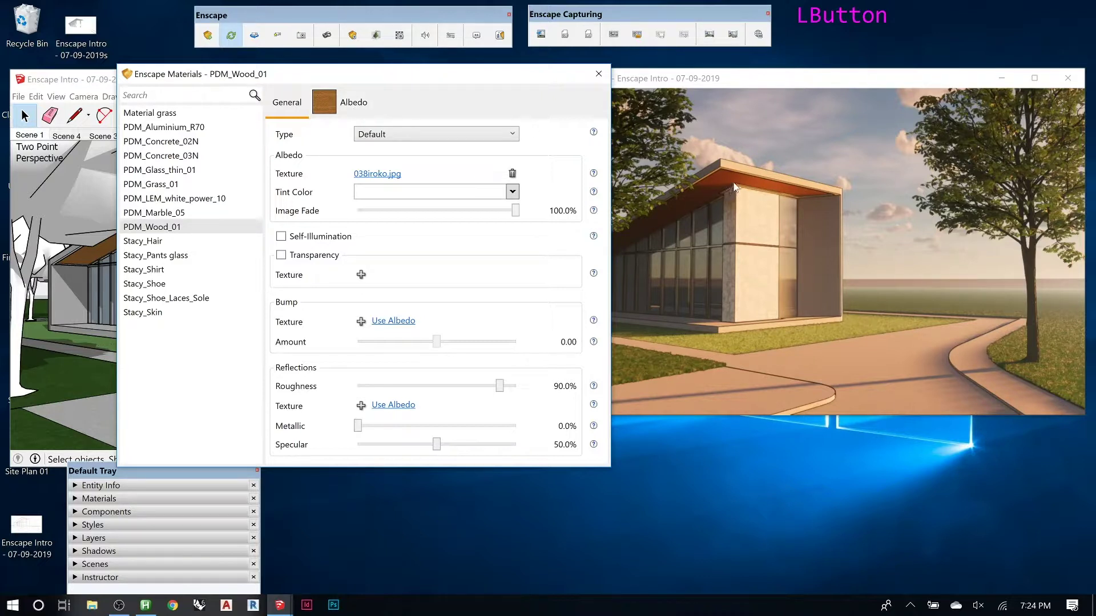
# Step: Navigate the live render to look up at the wooden soffit corner from below
pyautogui.click(738, 184)
pyautogui.scroll(-3)
pyautogui.scroll(3)
pyautogui.middleClick(782, 300)
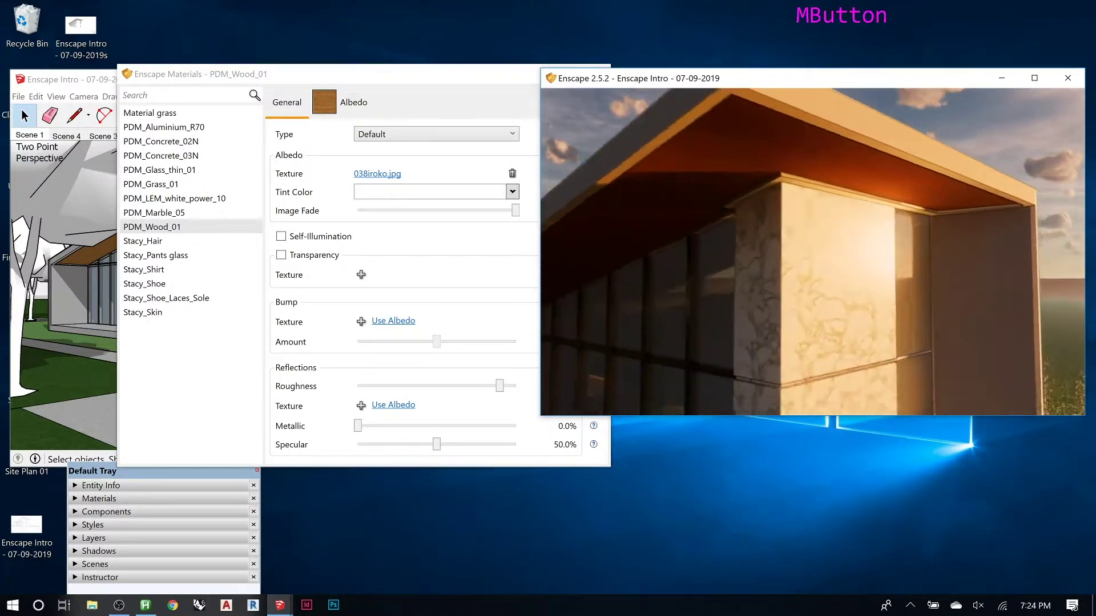
pyautogui.rightClick(776, 300)
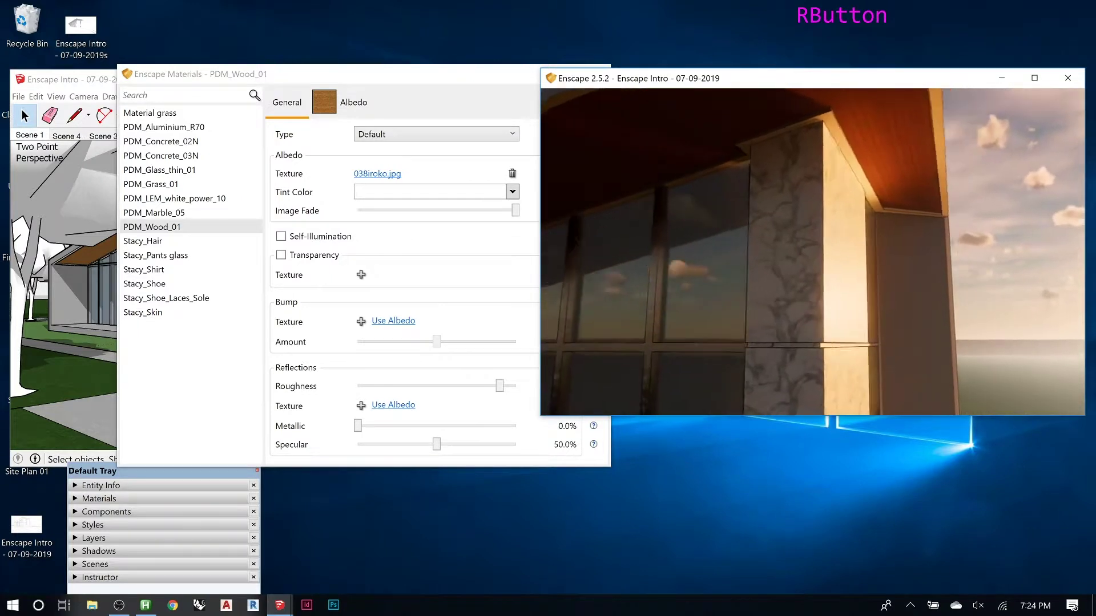
pyautogui.click(883, 305)
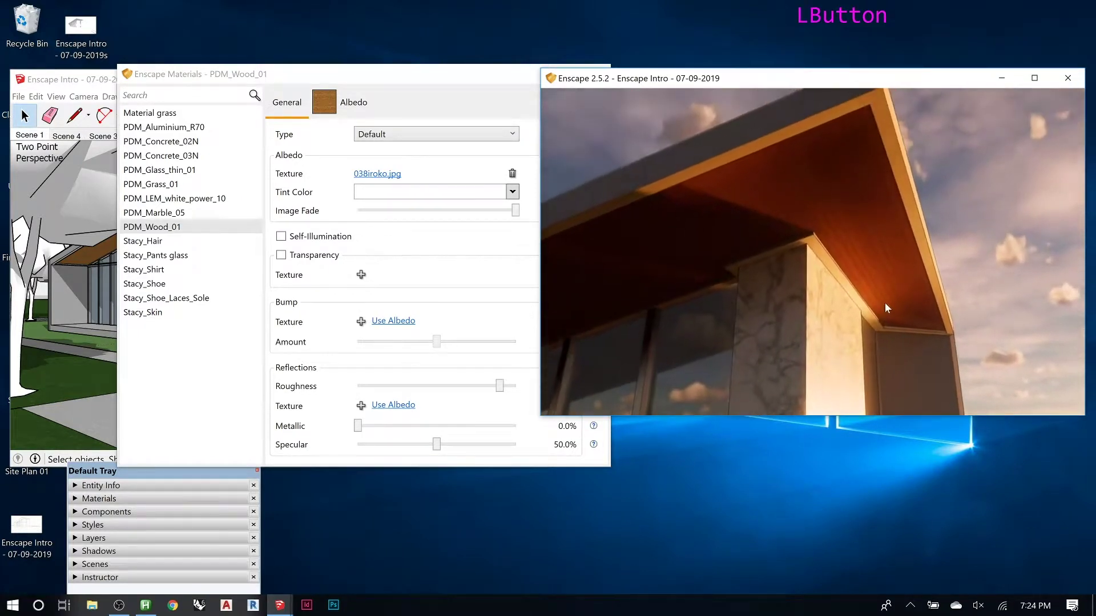
pyautogui.rightClick(887, 311)
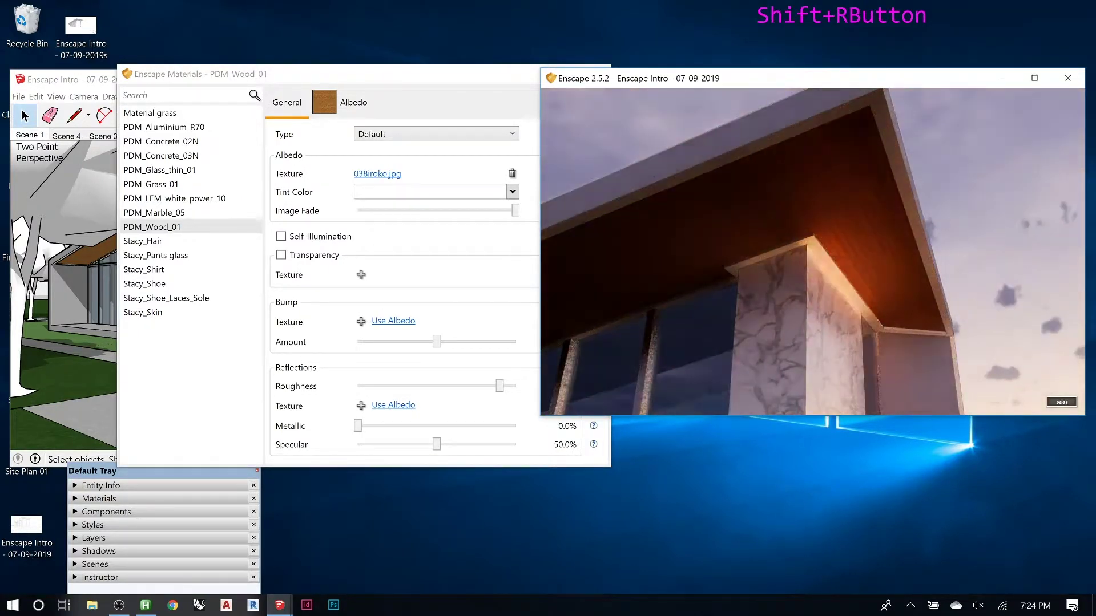
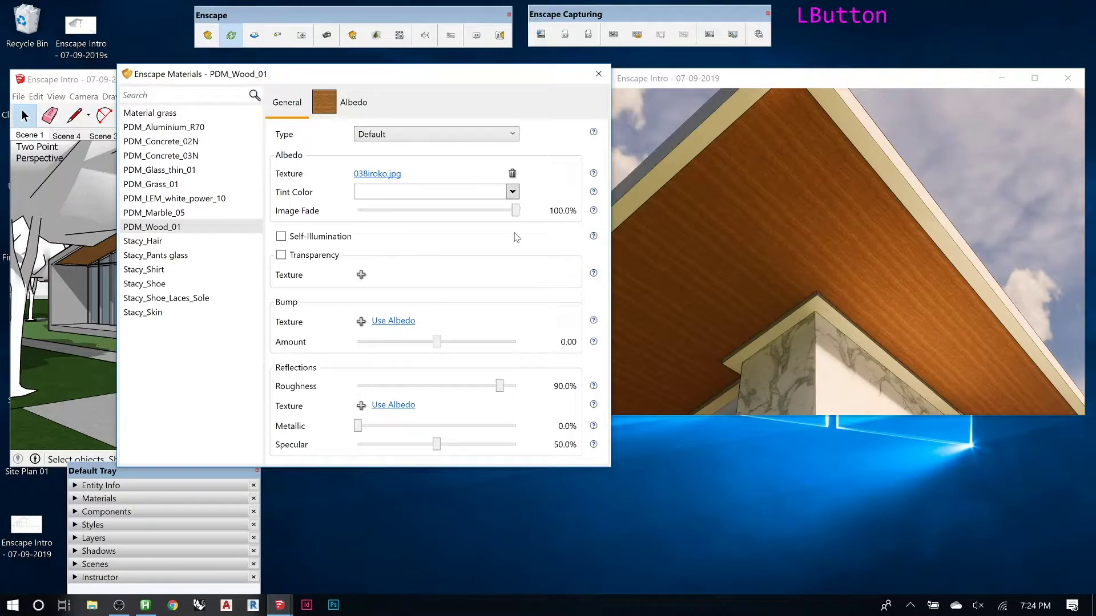
pyautogui.scroll(-3)
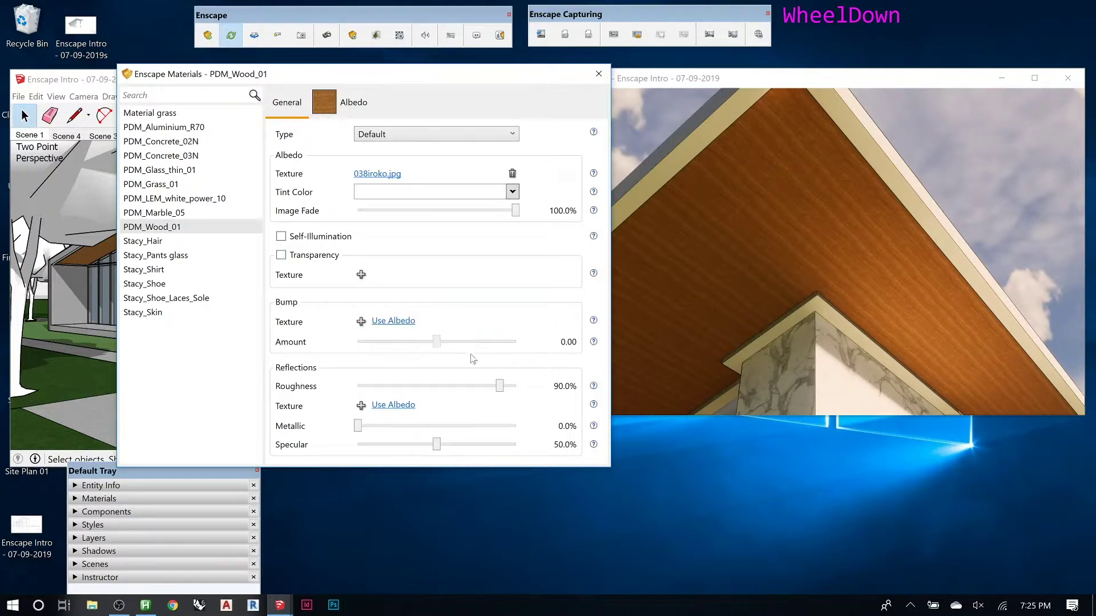
# Step: Add the 038iroko.jpg texture as the wood material's bump map at amount 10
pyautogui.click(439, 345)
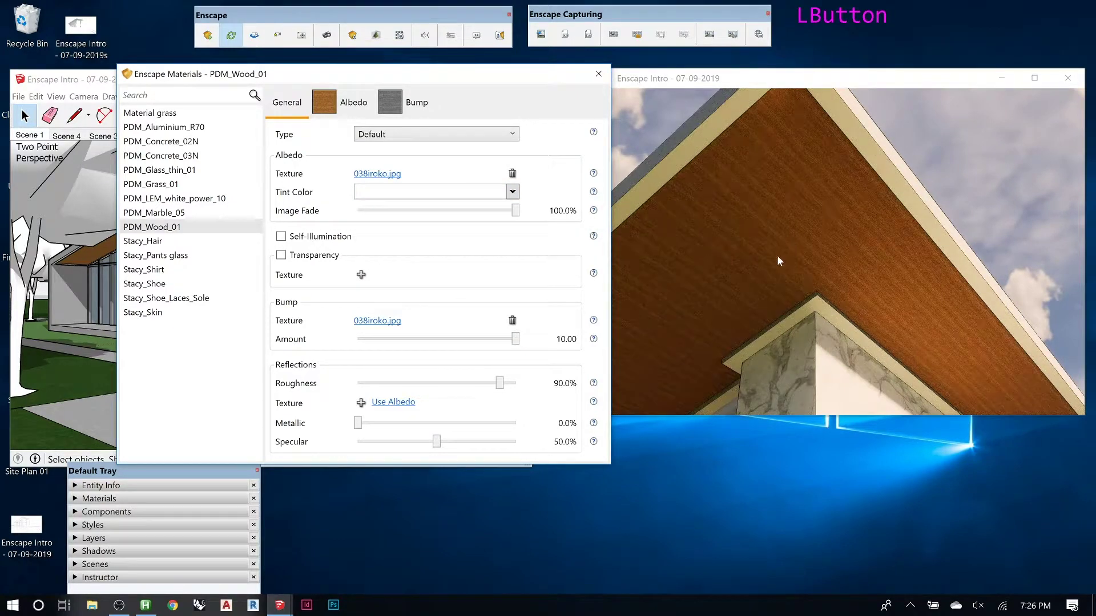
# Step: Set bump amount to about -7.79 and orbit beneath the soffit to check the grain relief
pyautogui.rightClick(769, 272)
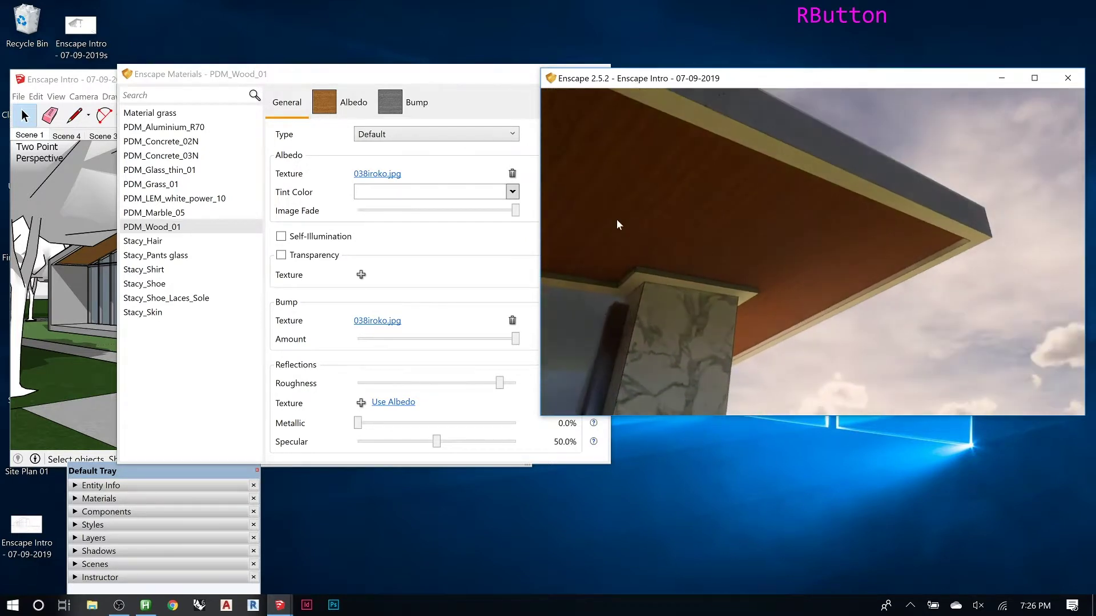
pyautogui.scroll(3)
pyautogui.scroll(-3)
pyautogui.scroll(-3)
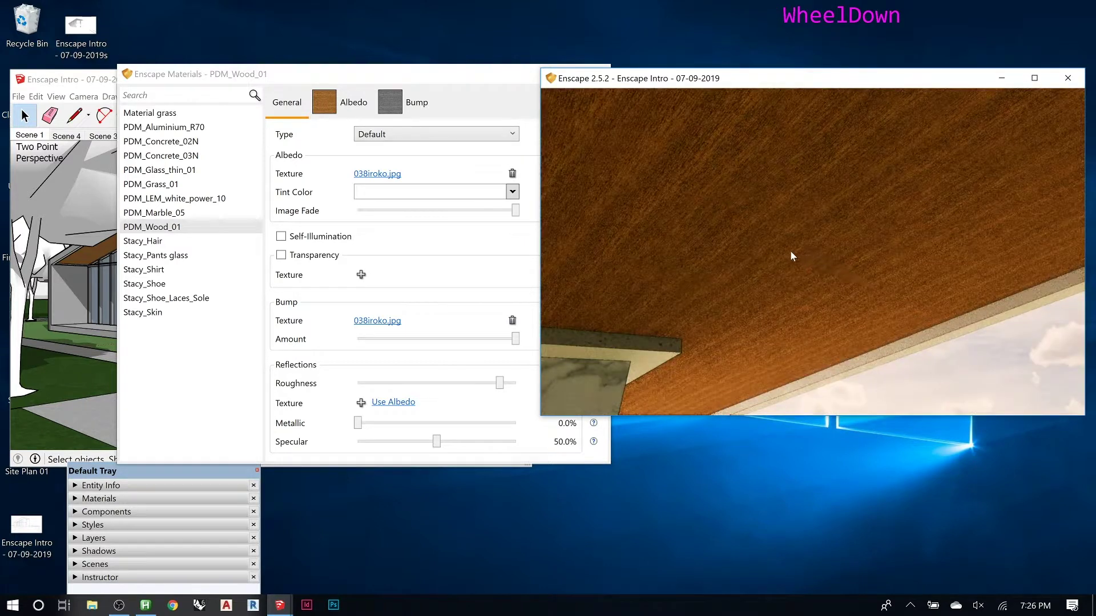
pyautogui.rightClick(823, 269)
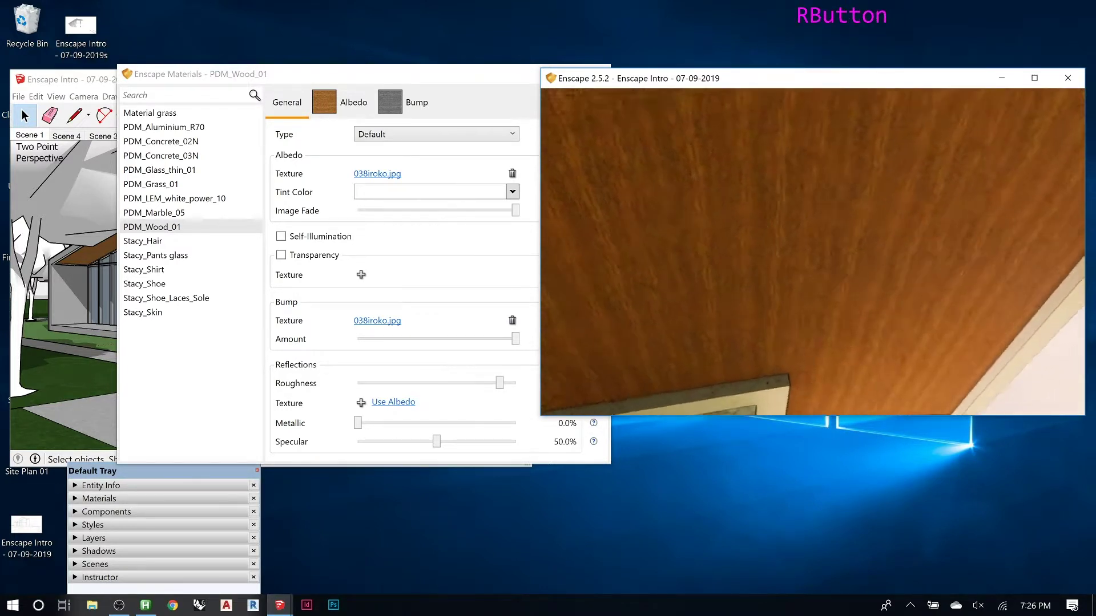
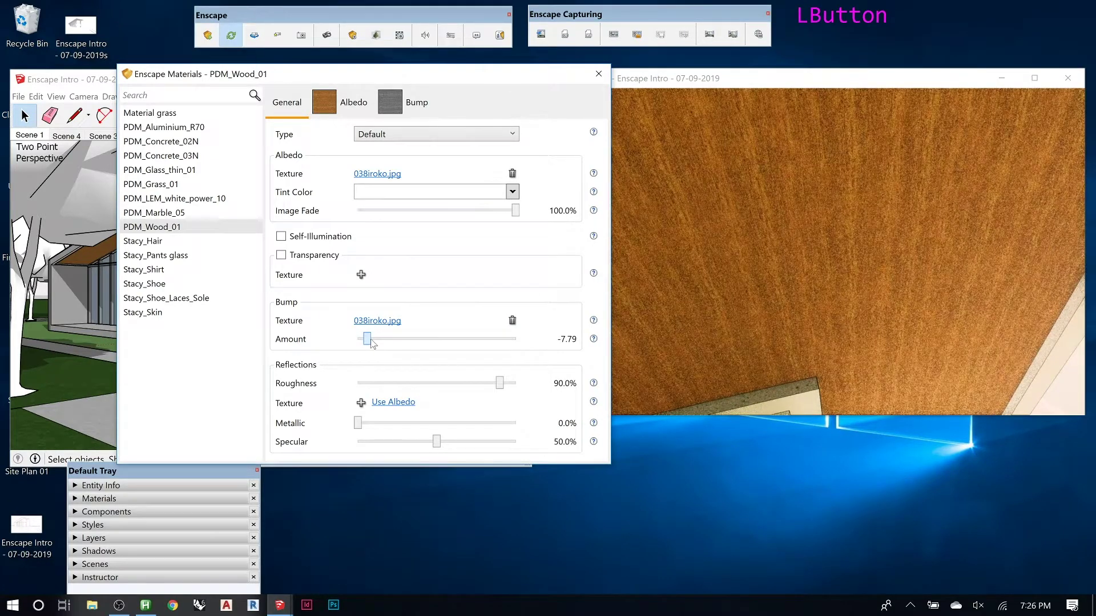
pyautogui.rightClick(840, 270)
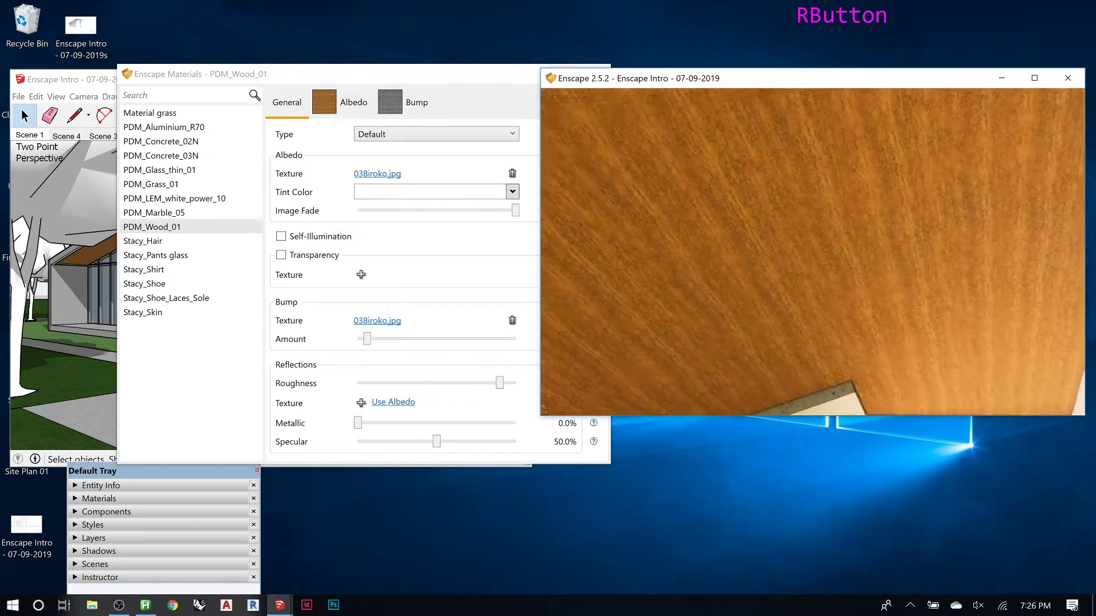
pyautogui.scroll(-3)
pyautogui.scroll(3)
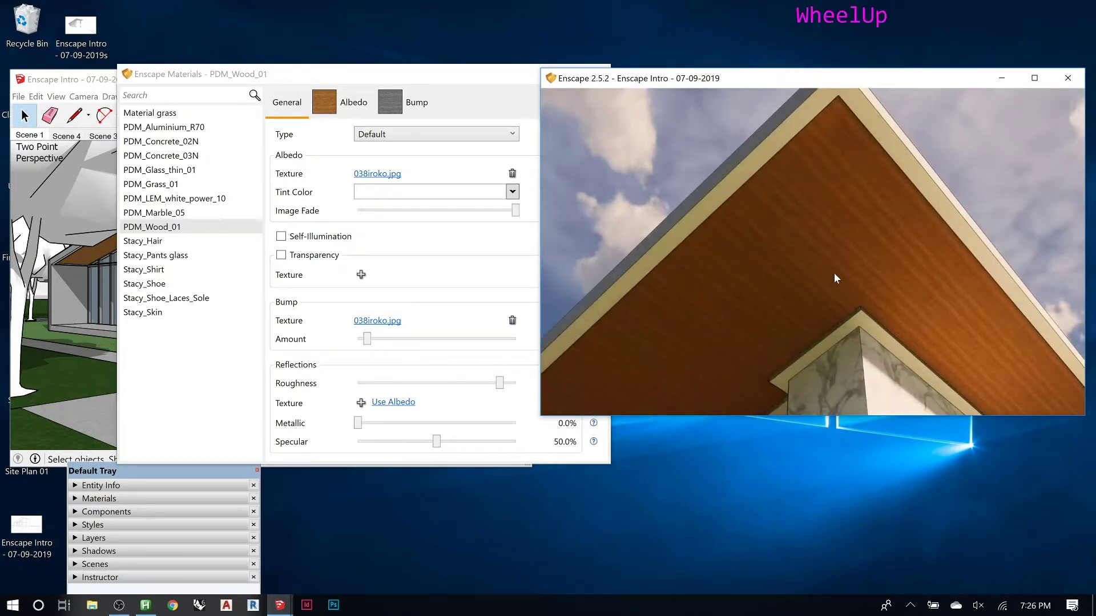
# Step: Lower wood roughness to 16.5% and raise specular to 84.4%, viewing the glossier soffit
pyautogui.rightClick(912, 309)
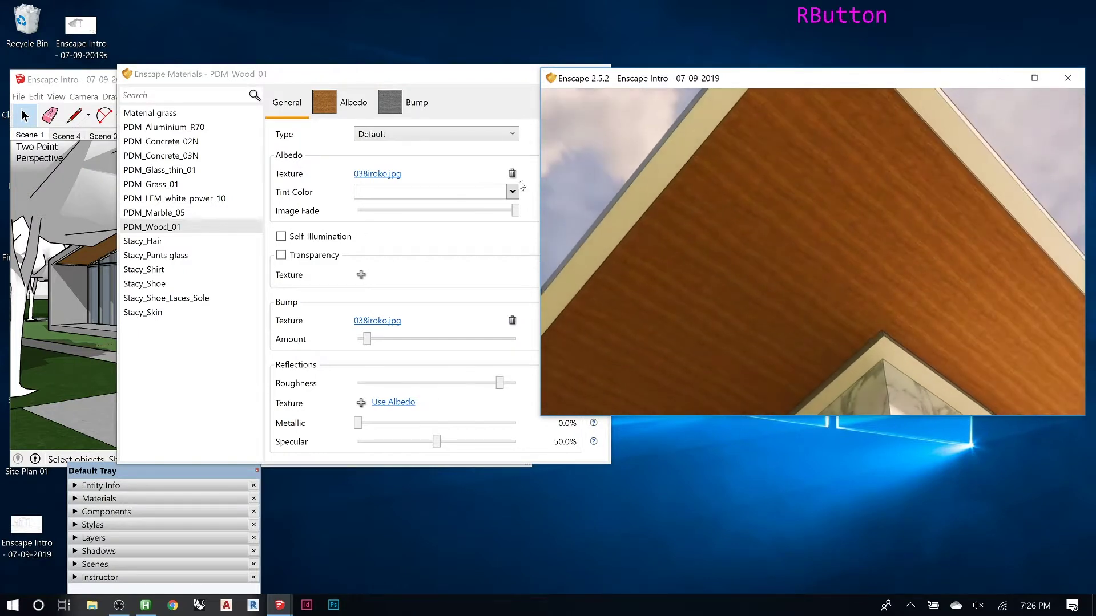
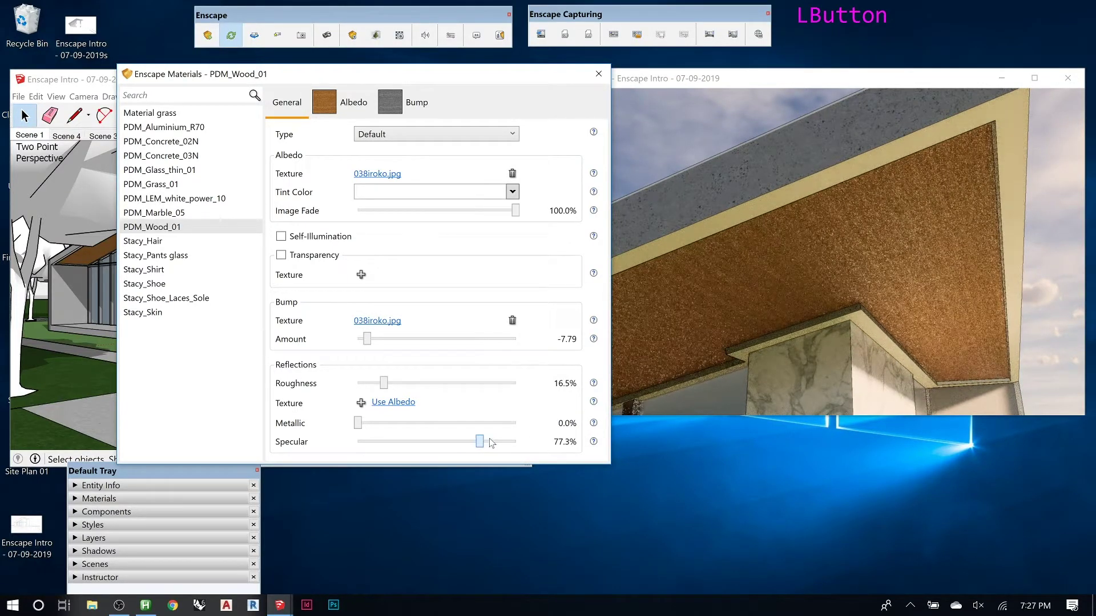
pyautogui.rightClick(888, 310)
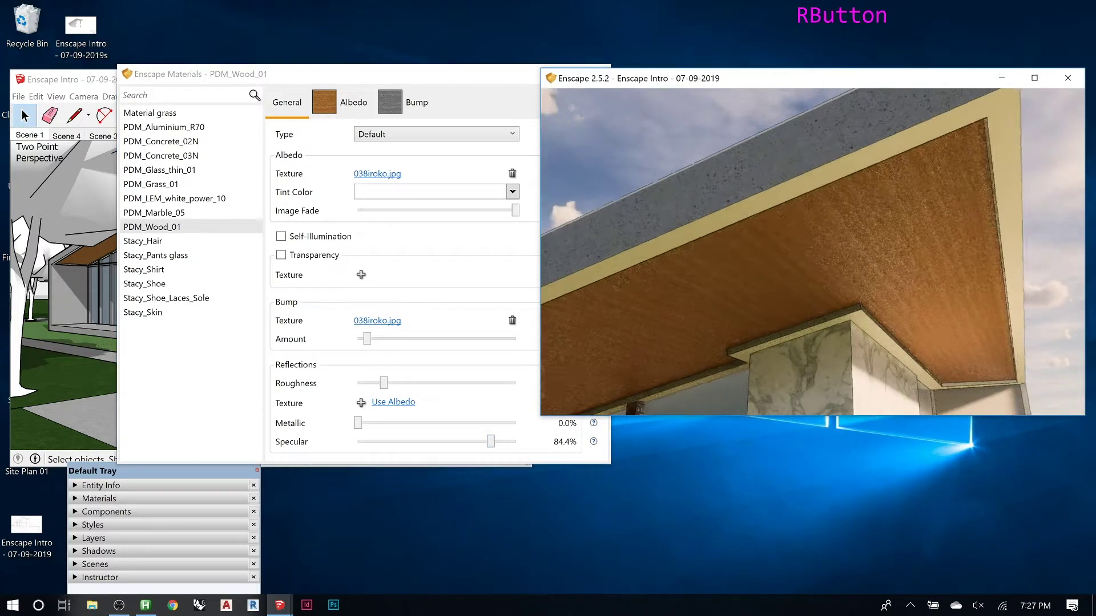
pyautogui.scroll(-3)
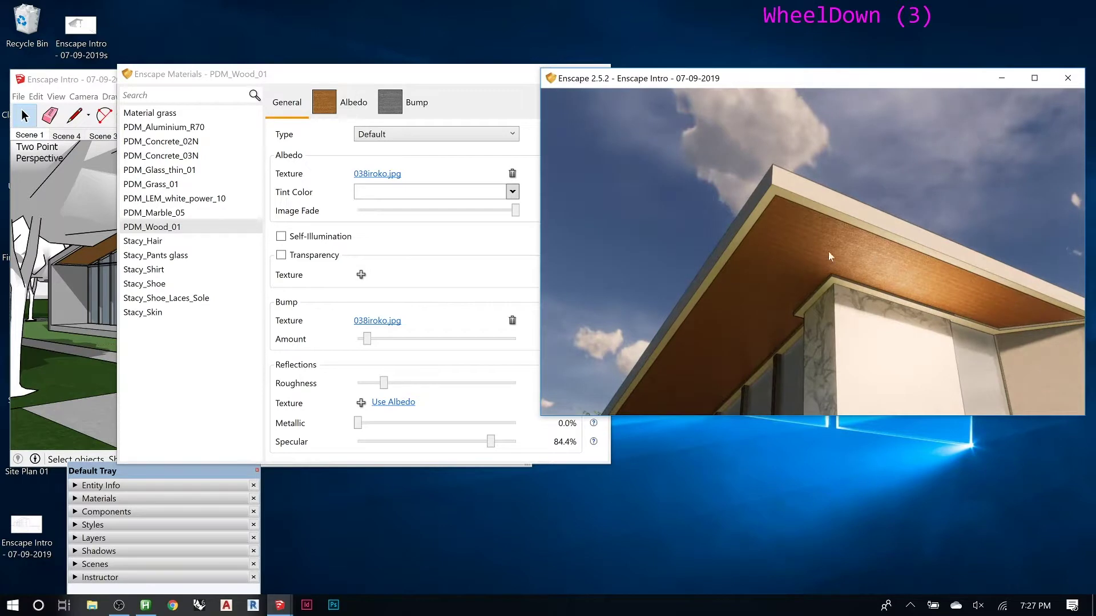
# Step: Load PDM_Marble_05 with its calacatta texture into the material editor
pyautogui.rightClick(824, 338)
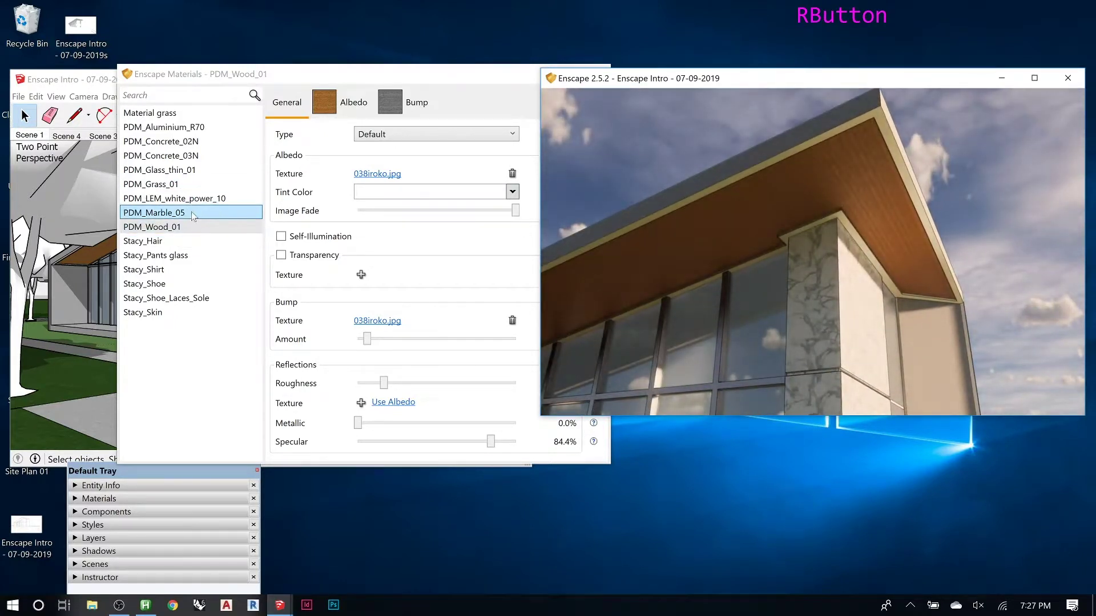
pyautogui.click(194, 213)
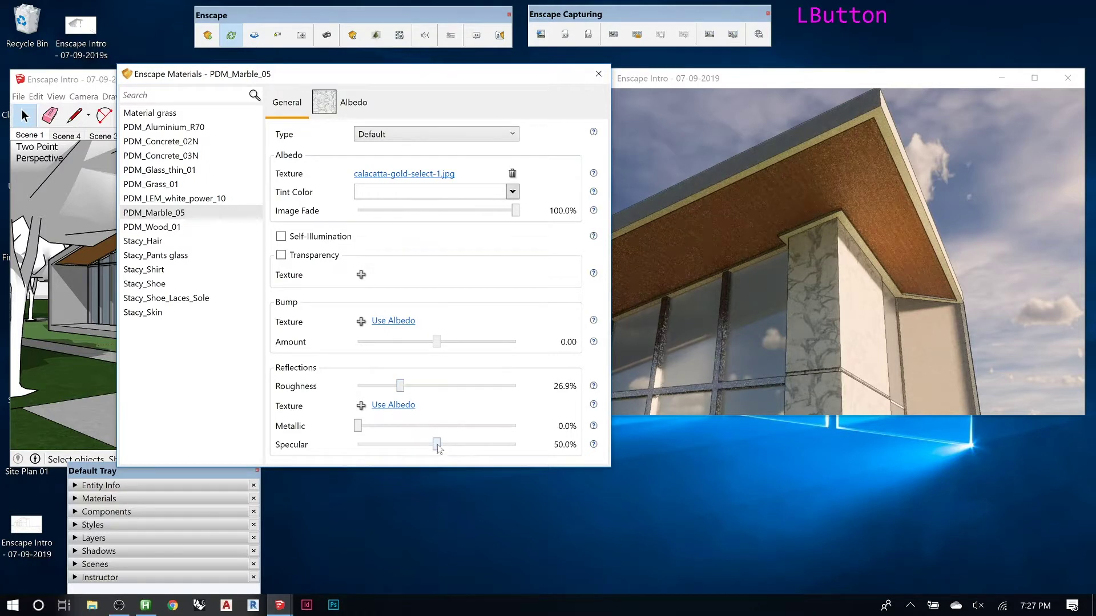
pyautogui.scroll(-3)
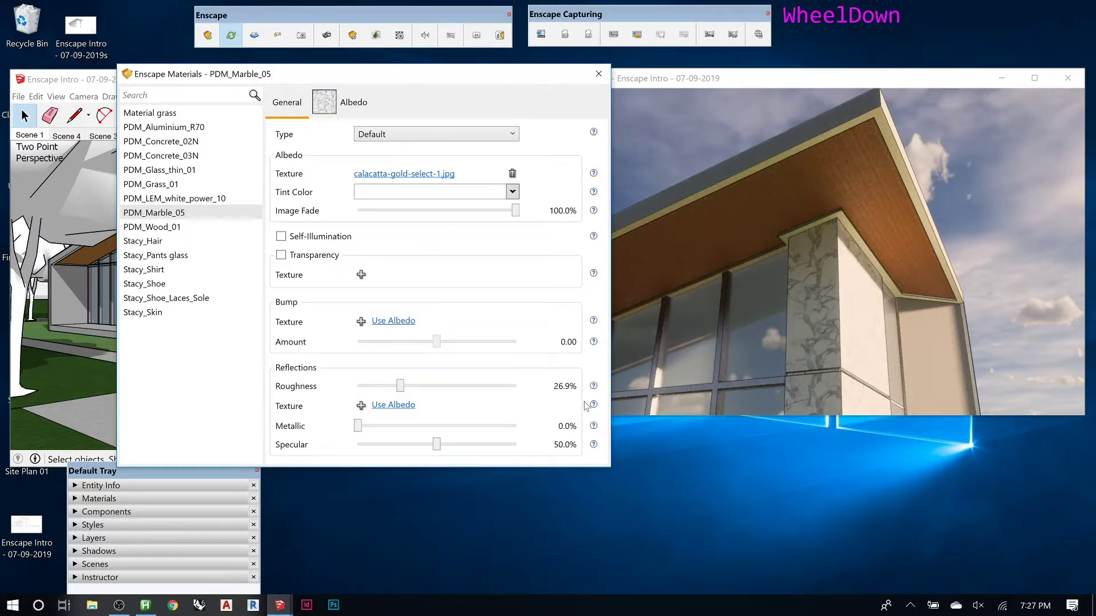
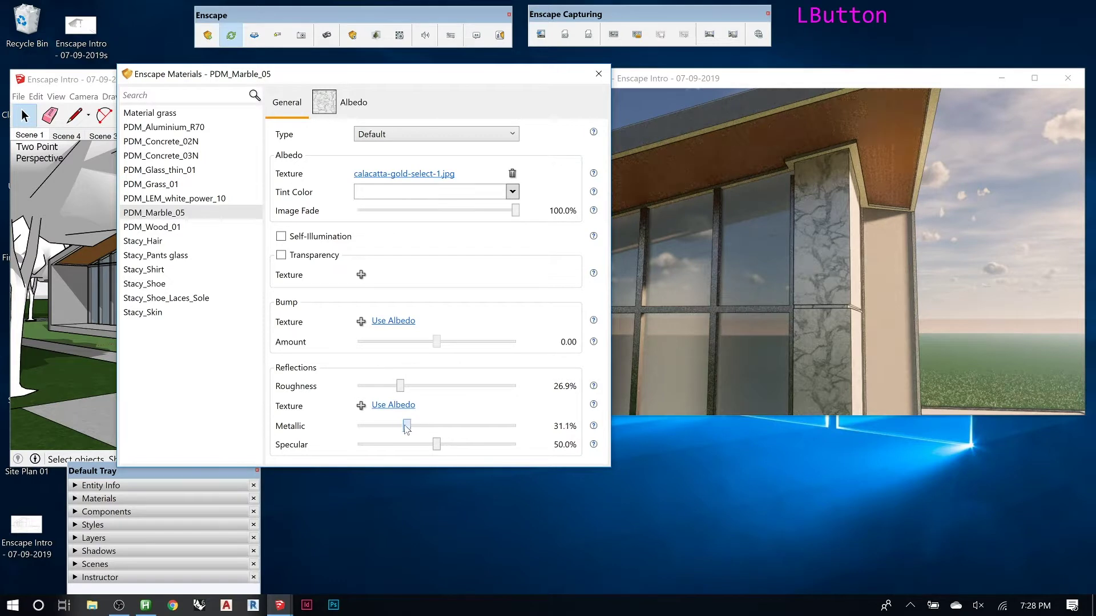
# Step: Give the marble 23.3% metallic and 74.3% roughness, checking the rendered column
pyautogui.rightClick(839, 268)
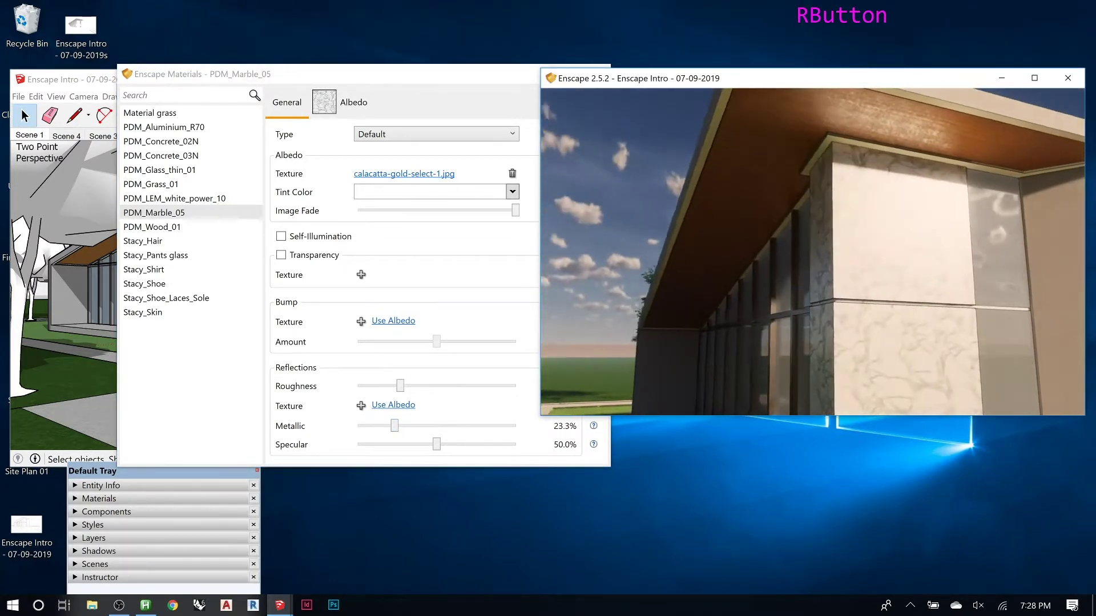
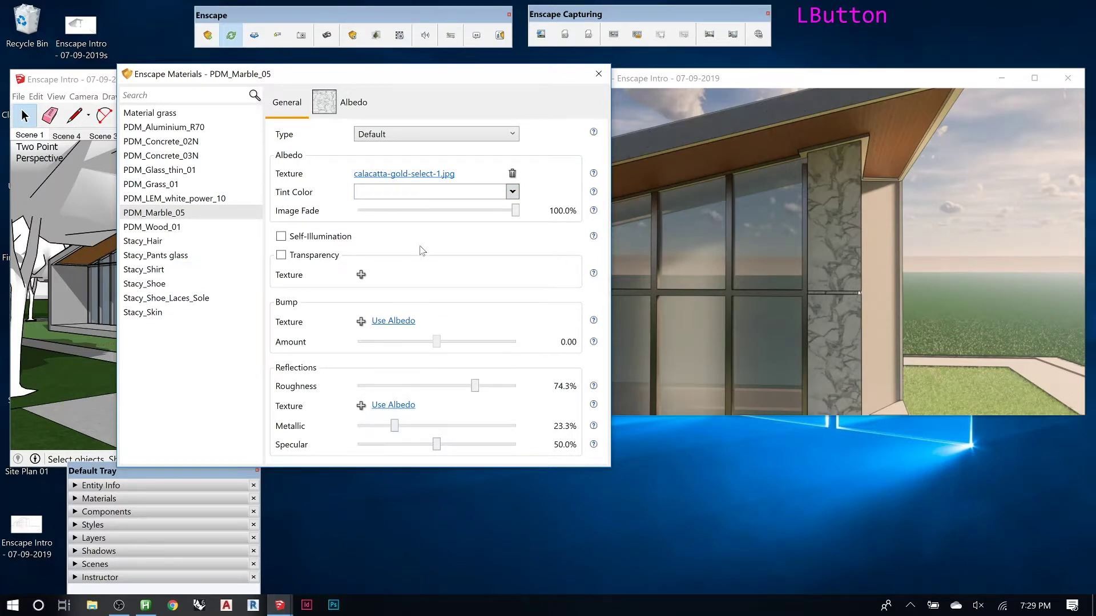
pyautogui.scroll(-3)
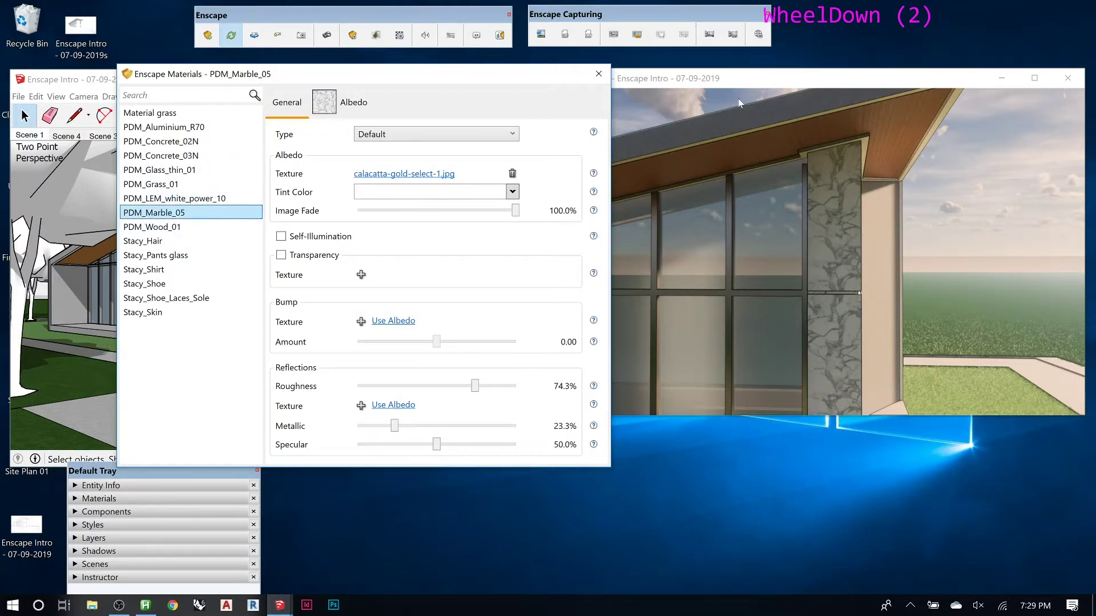
# Step: Select PDM_Grass_01 and set grass height to 84.1% with 100% height variation
pyautogui.click(602, 75)
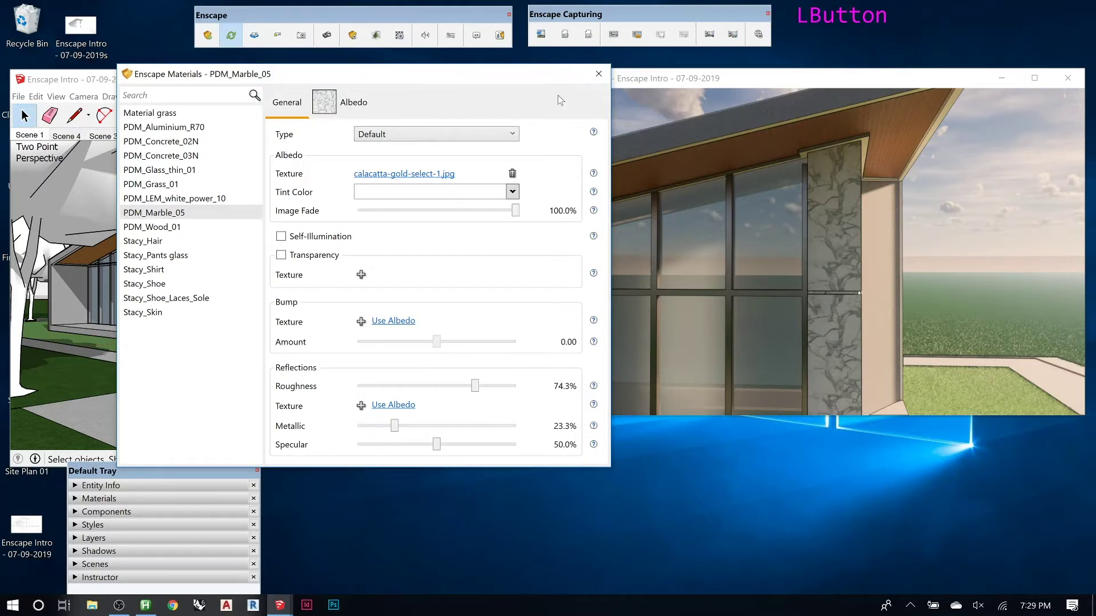
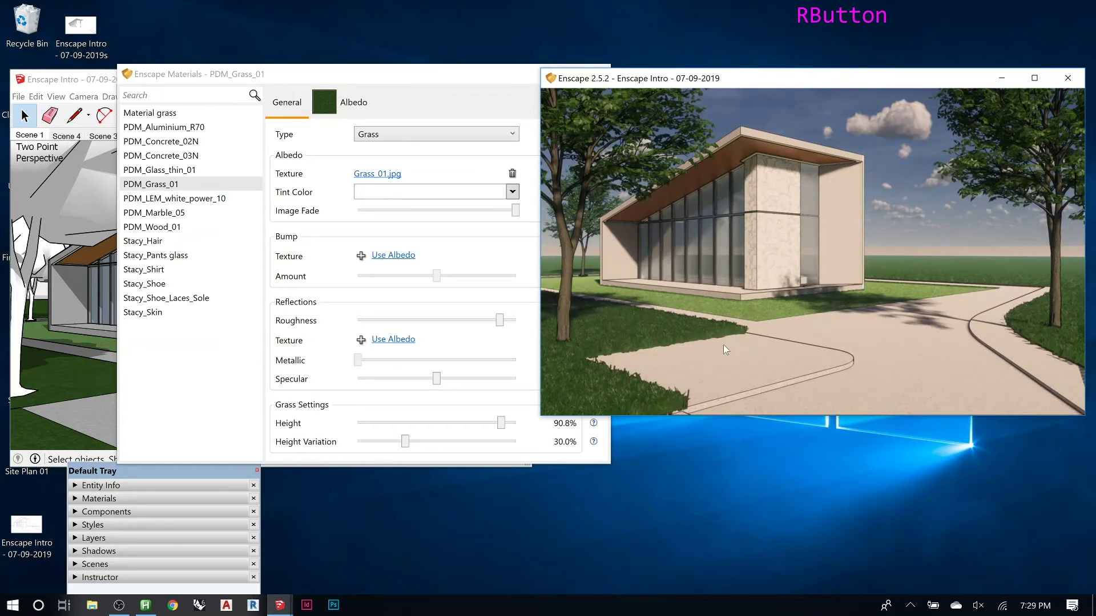
pyautogui.click(503, 425)
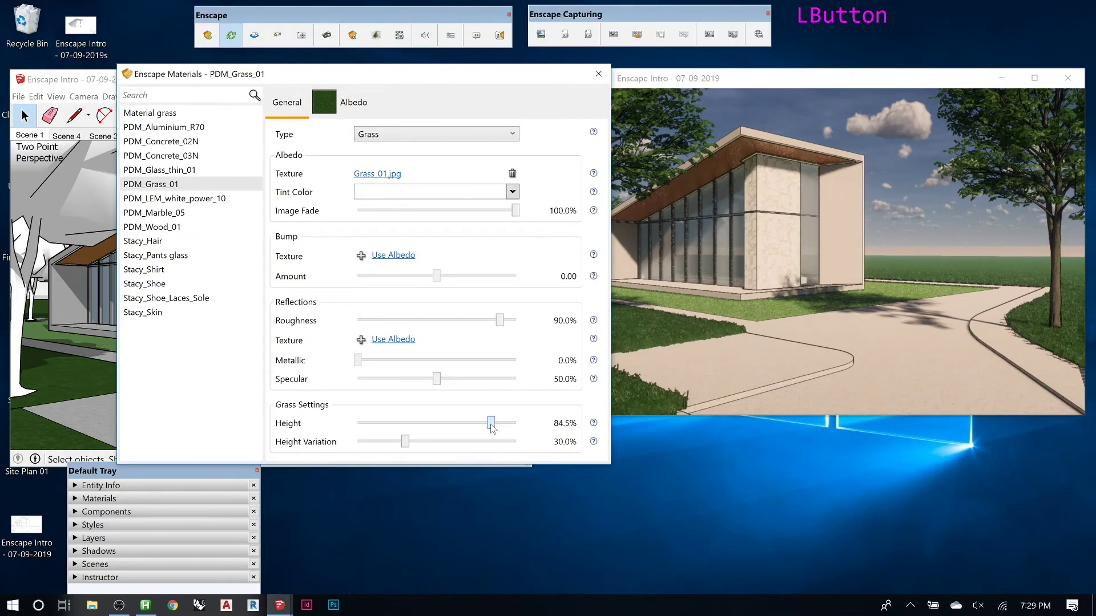